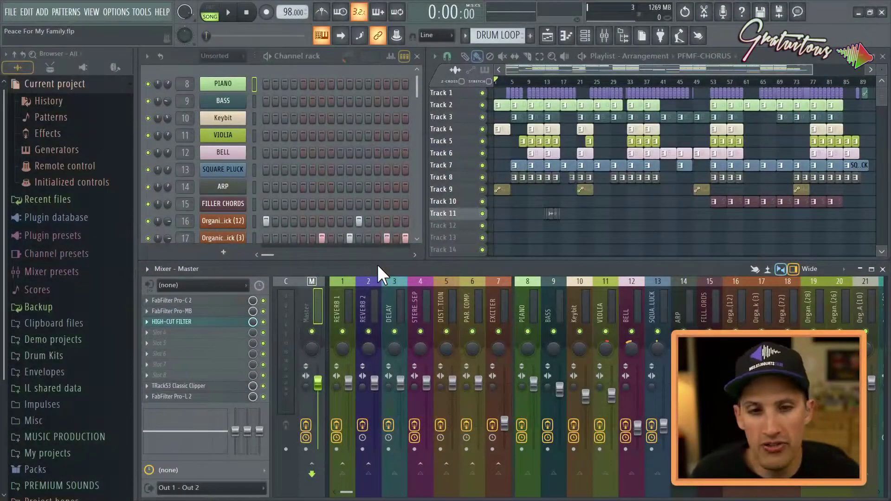
Step: Zoom into the opening bars of the arrangement, then back out to the whole playlist
{"action": "left_click", "coordinate": [563, 204]}
{"action": "right_click", "coordinate": [565, 200]}
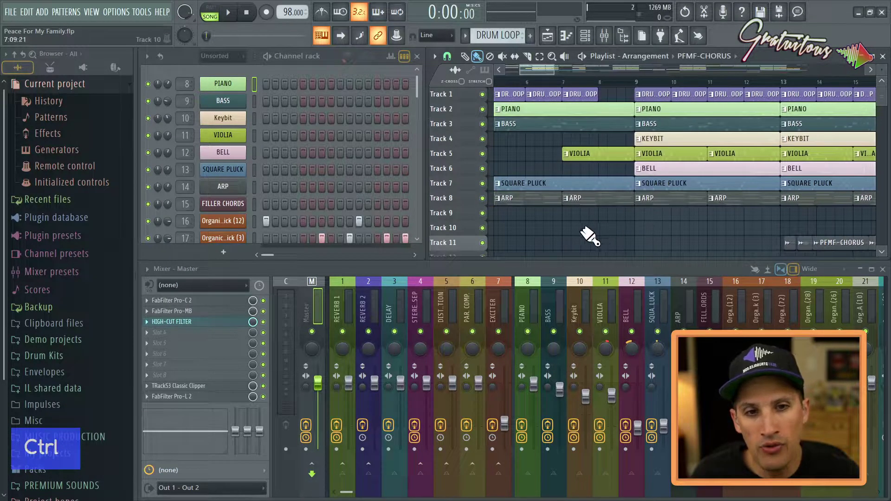
{"action": "right_click", "coordinate": [760, 350]}
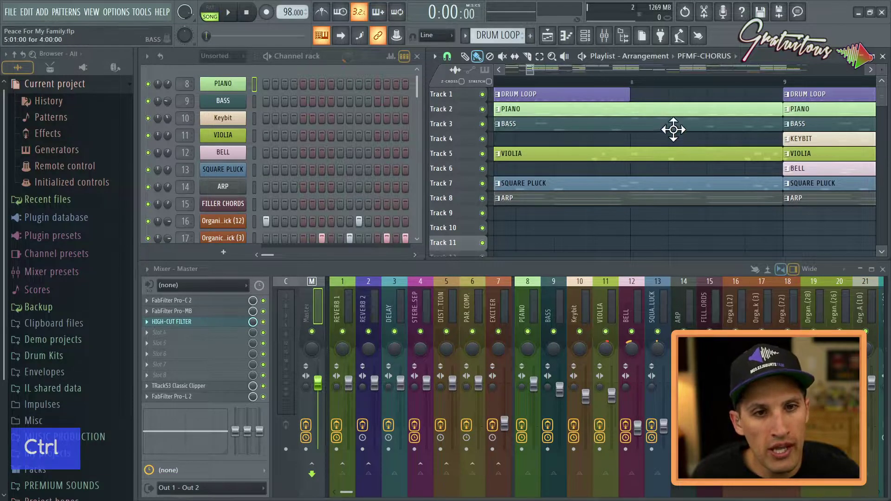
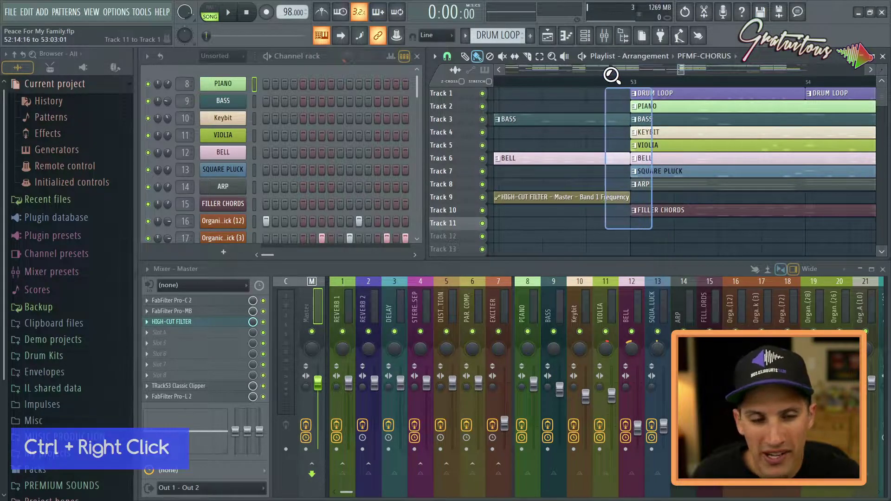
{"action": "right_click", "coordinate": [667, 180]}
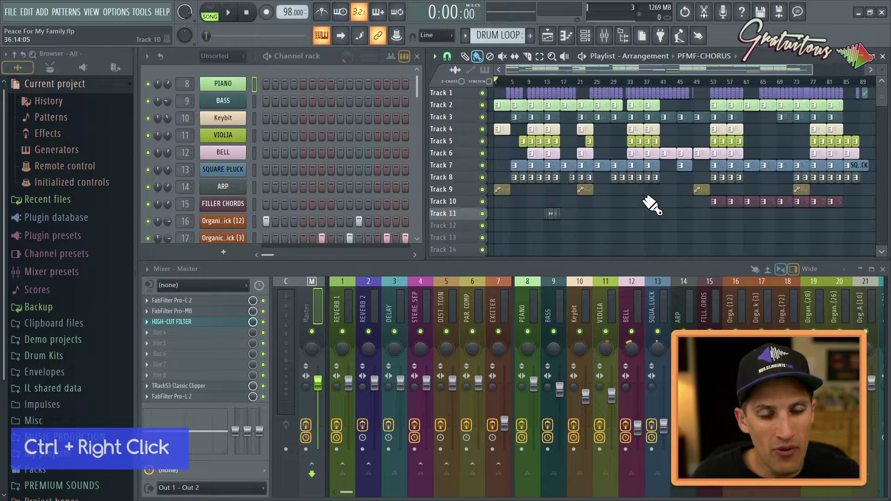
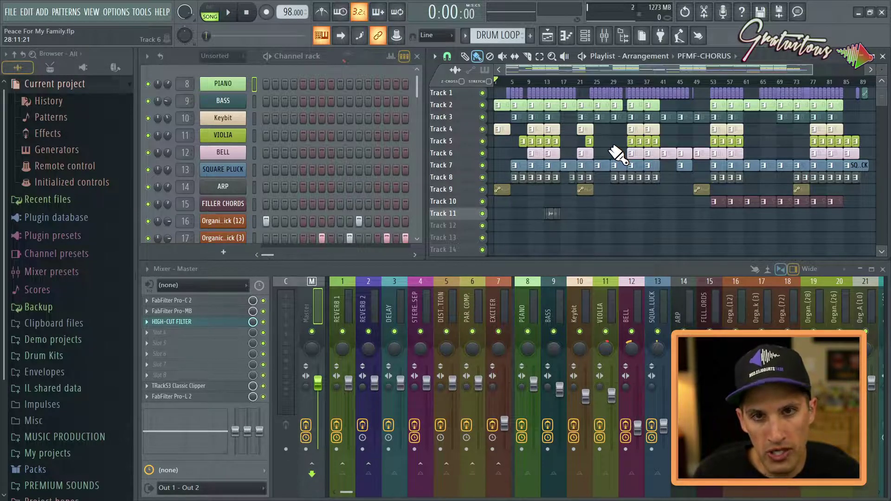
Step: Navigate other regions of the playlist using the right-click magnifier shortcuts
{"action": "right_click", "coordinate": [786, 61]}
{"action": "left_click", "coordinate": [786, 60]}
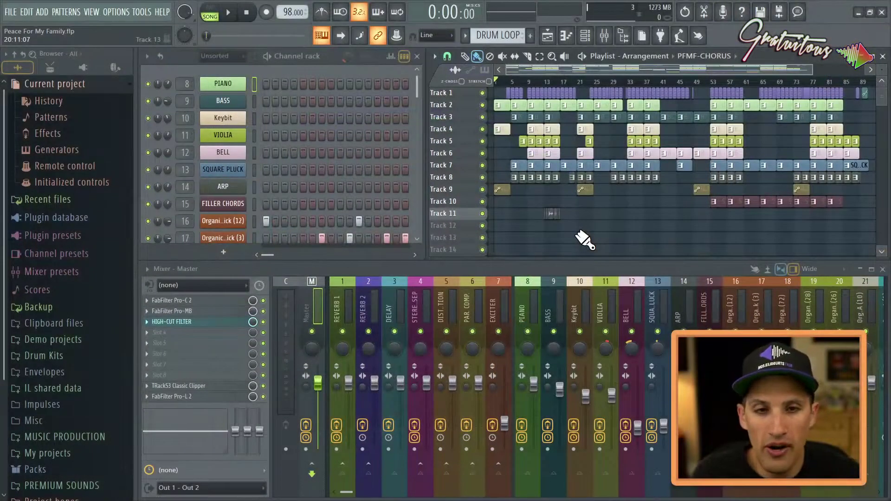
{"action": "left_click", "coordinate": [586, 237]}
{"action": "right_click", "coordinate": [585, 236]}
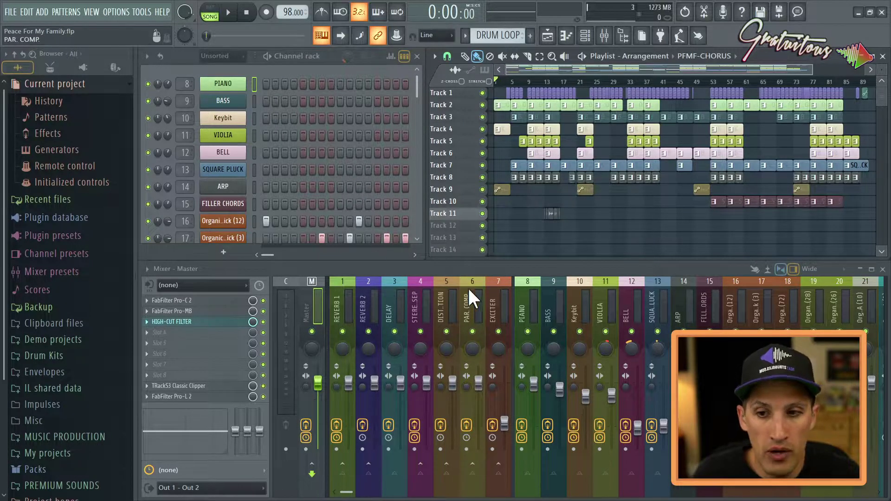
{"action": "right_click", "coordinate": [462, 277]}
{"action": "left_click", "coordinate": [635, 158]}
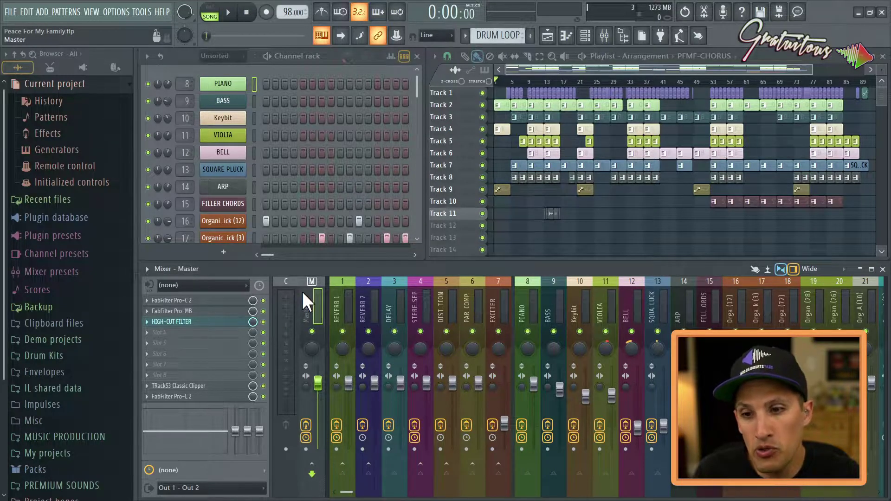
{"action": "left_click", "coordinate": [260, 277]}
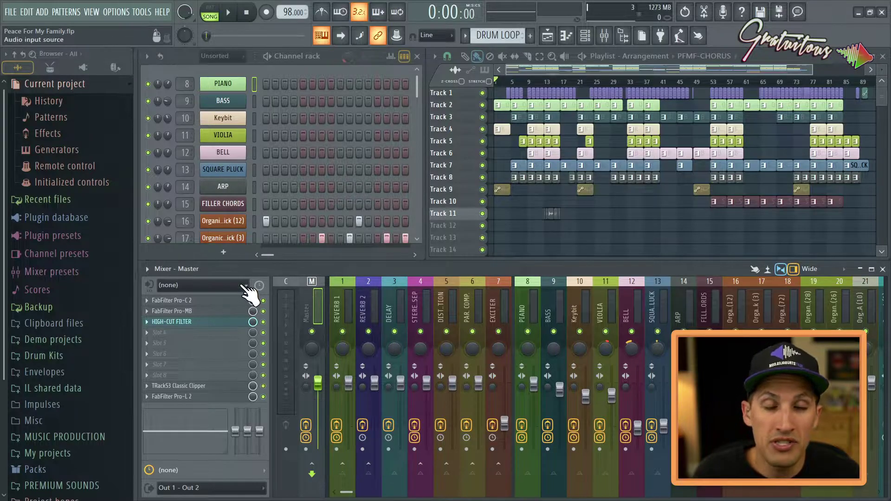
{"action": "left_click", "coordinate": [258, 278]}
{"action": "right_click", "coordinate": [625, 230]}
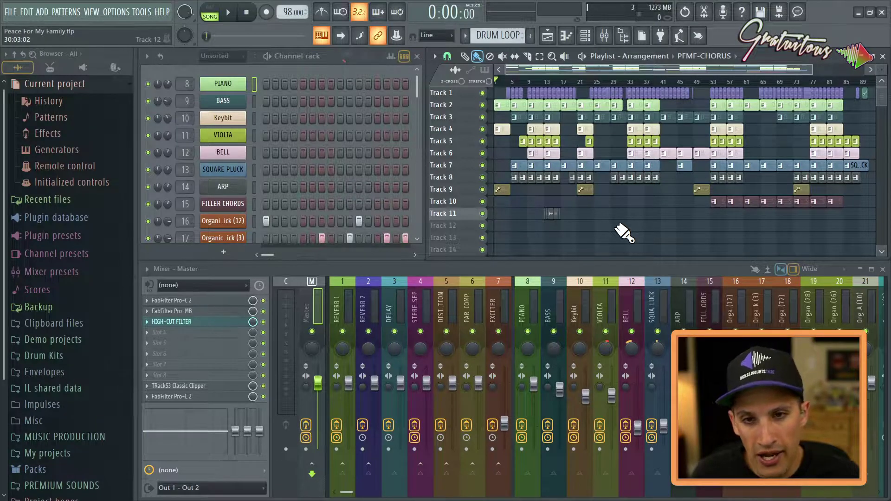
{"action": "right_click", "coordinate": [625, 230]}
Step: Maximize the playlist and magnify bars 12 to 19 to examine the chorus clips
{"action": "key", "text": "Return"}
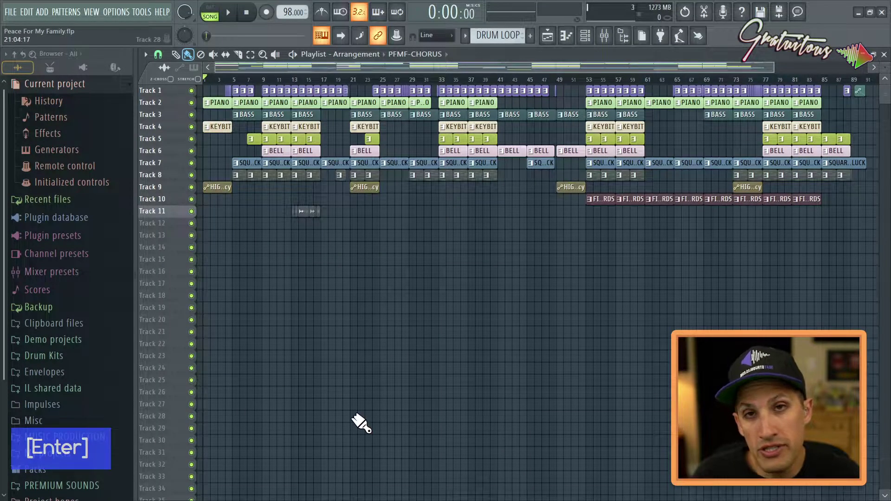
{"action": "key", "text": "Return"}
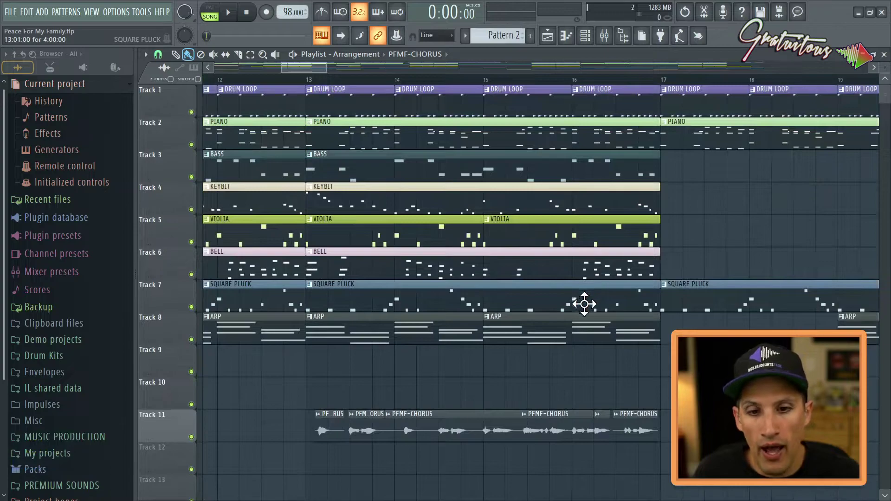
{"action": "right_click", "coordinate": [629, 361]}
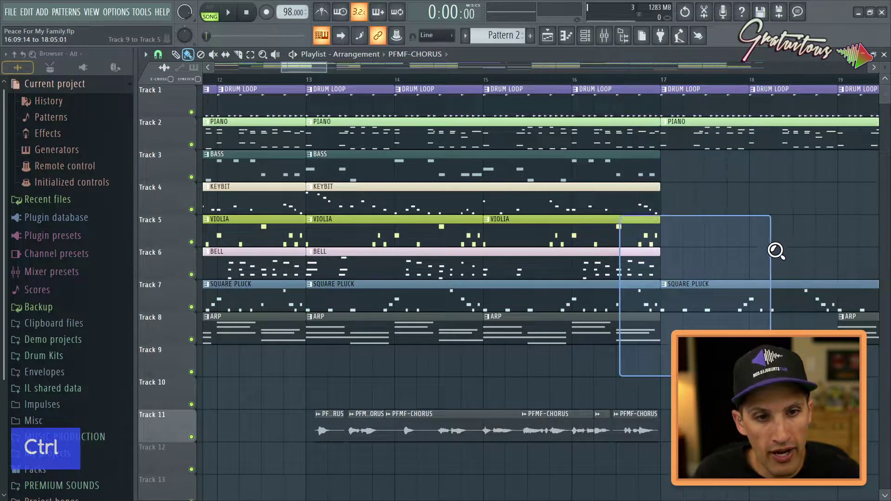